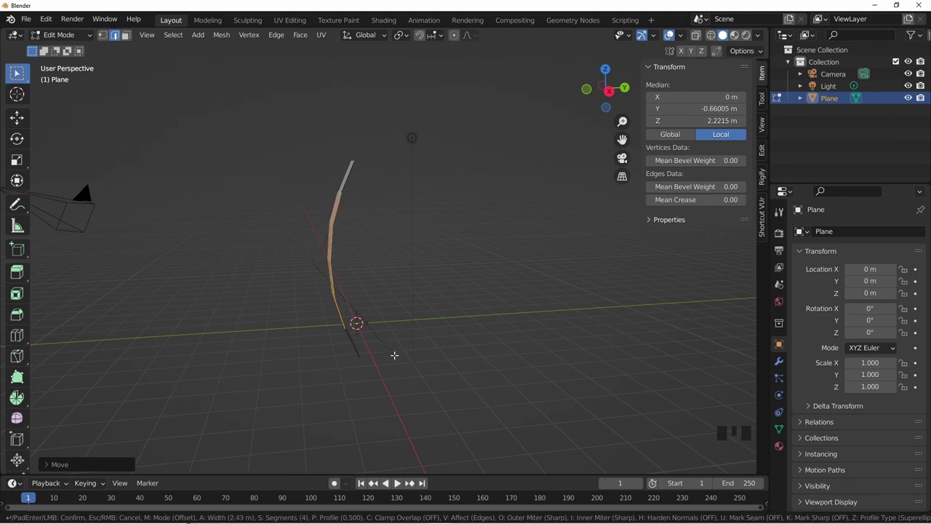
# Leave Edit Mode on the curved plank and start adding its Solidify, Bevel and Array modifiers
pyautogui.press('Tab')
pyautogui.moveTo(431, 353); pyautogui.dragTo(777, 363)
pyautogui.click(777, 363)
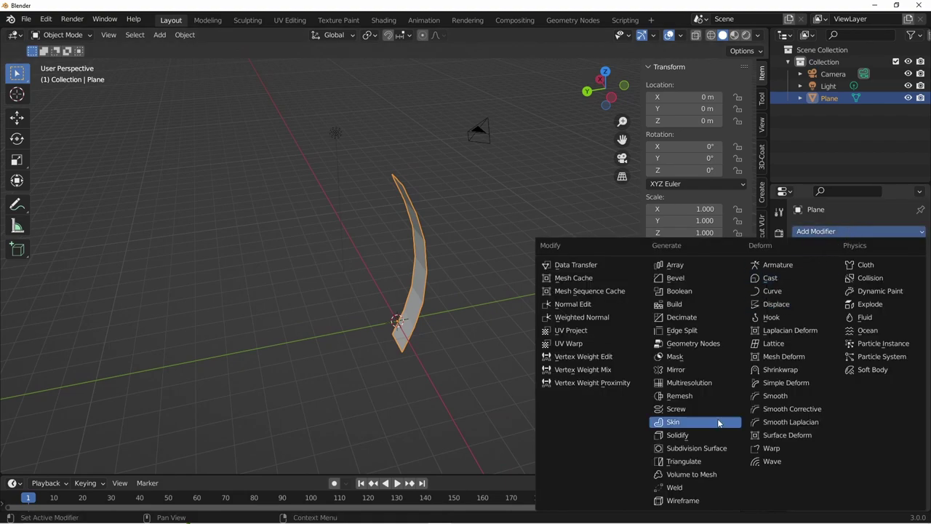
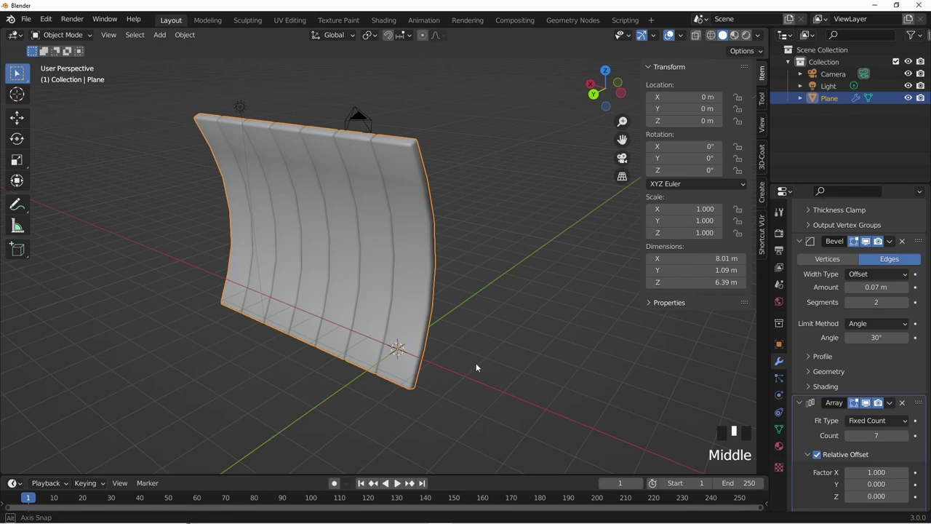
# Add a Bezier circle at the base of the staves and scale its points up in Edit Mode
pyautogui.press('shift+a')
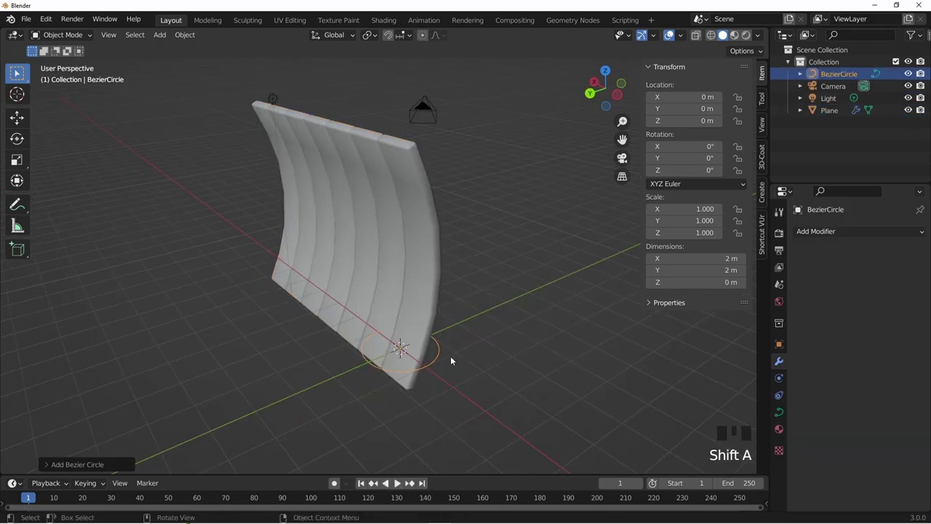
pyautogui.press('Tab')
pyautogui.scroll(-3)
pyautogui.press('s')
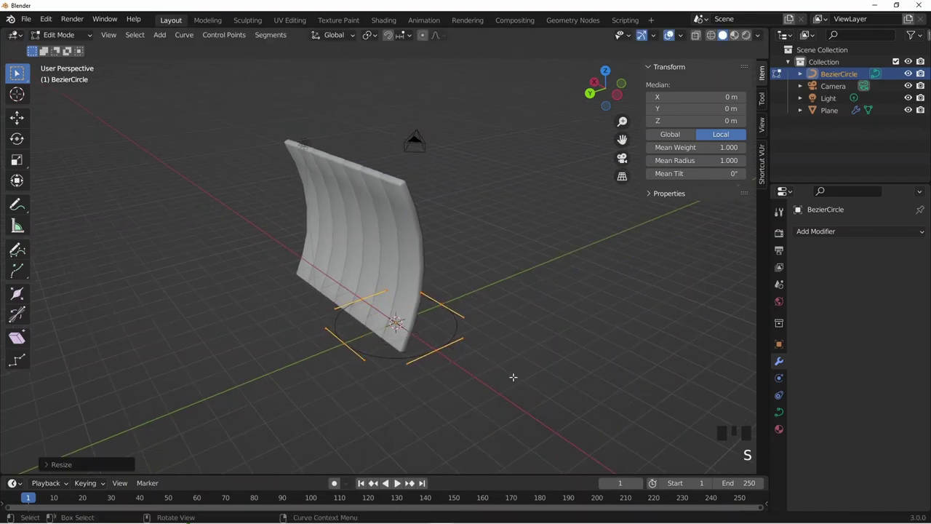
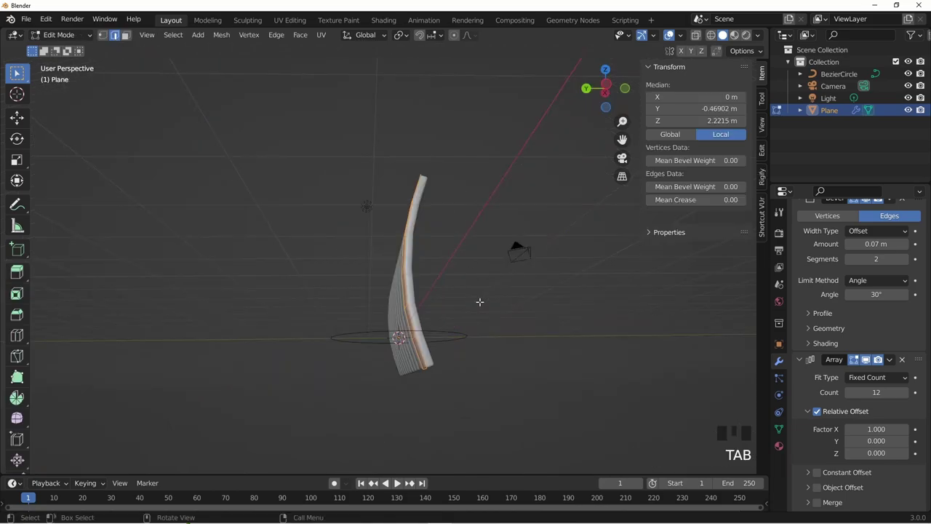
# Scale the stave vertices along Z so the staves close into a round barrel, then slightly enlarge it
pyautogui.press('s')
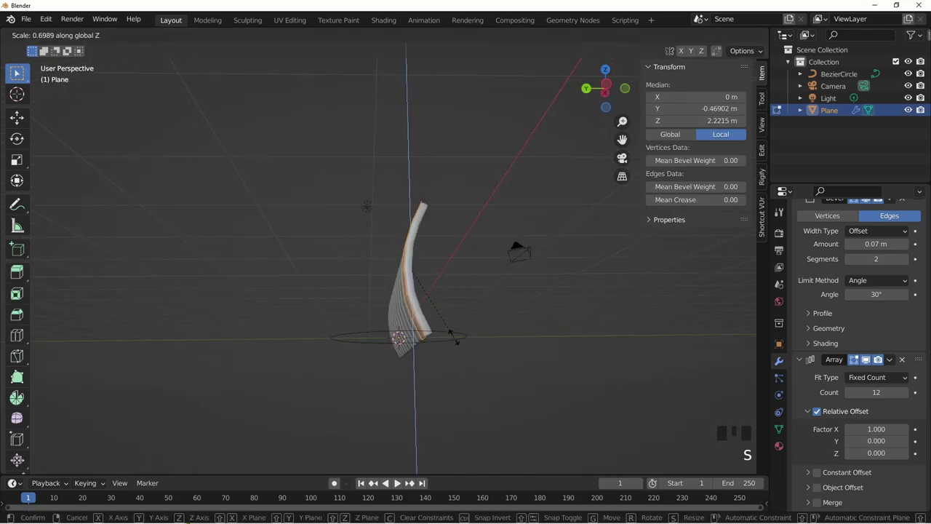
pyautogui.press('Tab')
pyautogui.moveTo(513, 382); pyautogui.dragTo(541, 373)
pyautogui.click(541, 374)
pyautogui.moveTo(494, 368); pyautogui.dragTo(426, 299)
pyautogui.click(426, 300)
pyautogui.scroll(3)
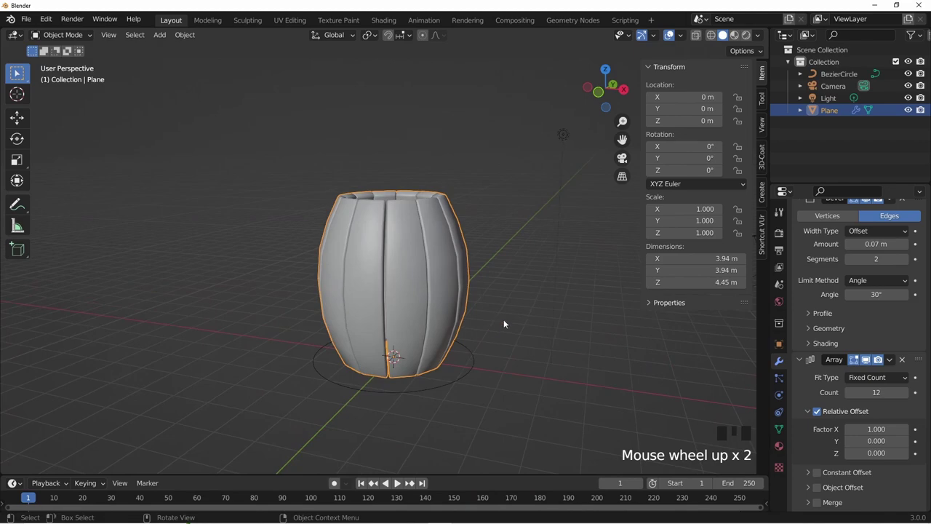
pyautogui.press('s')
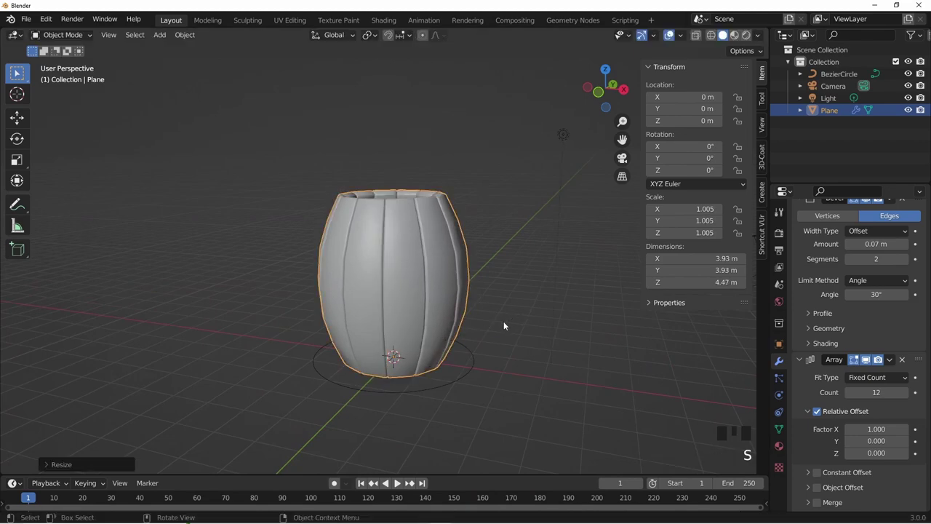
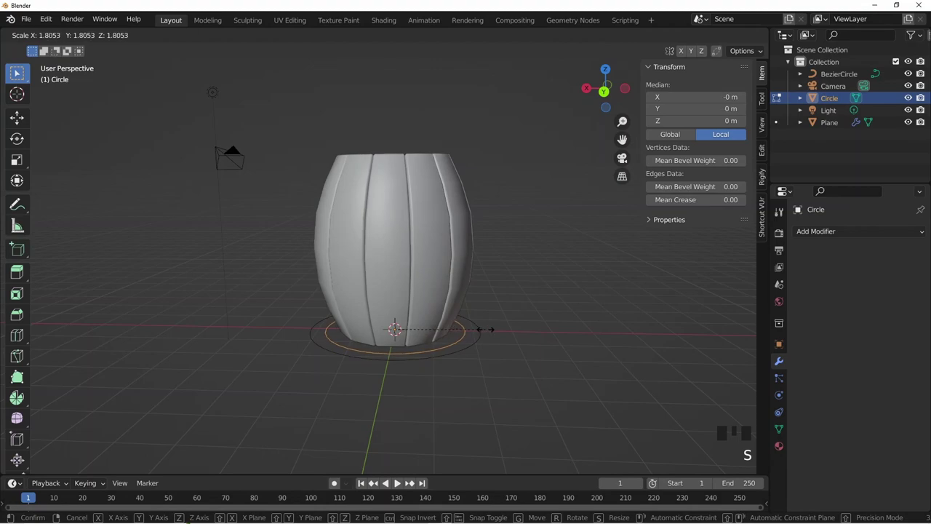
# Raise the mesh circle along Z and extrude it upward into a short band at the barrel's bottom
pyautogui.press('g')
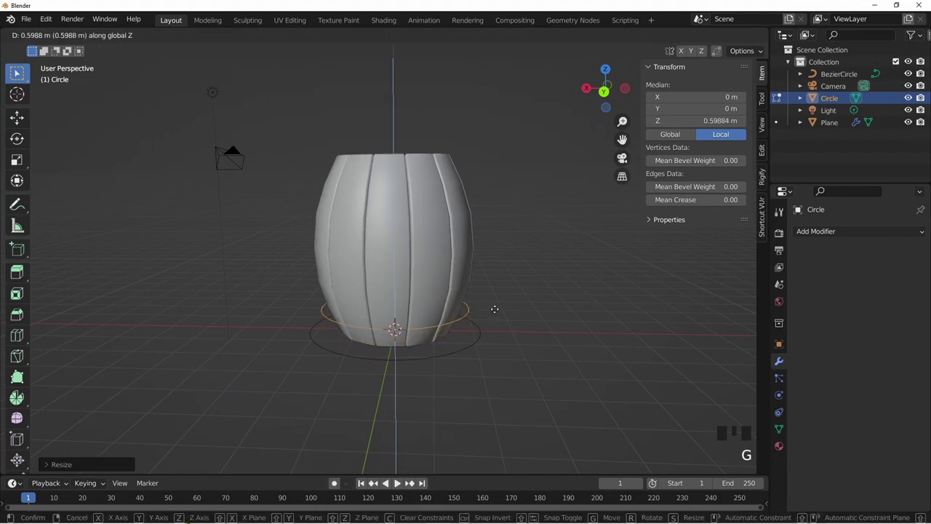
pyautogui.scroll(3)
pyautogui.press('Tab')
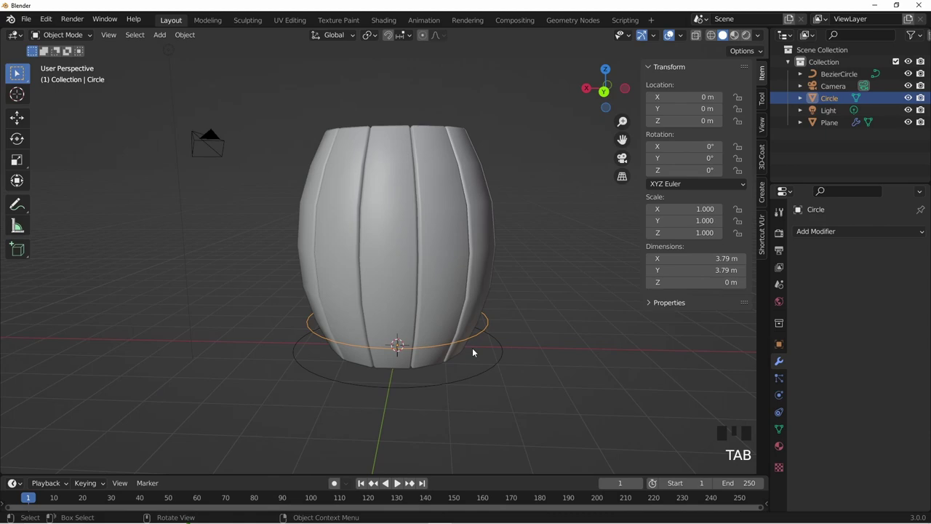
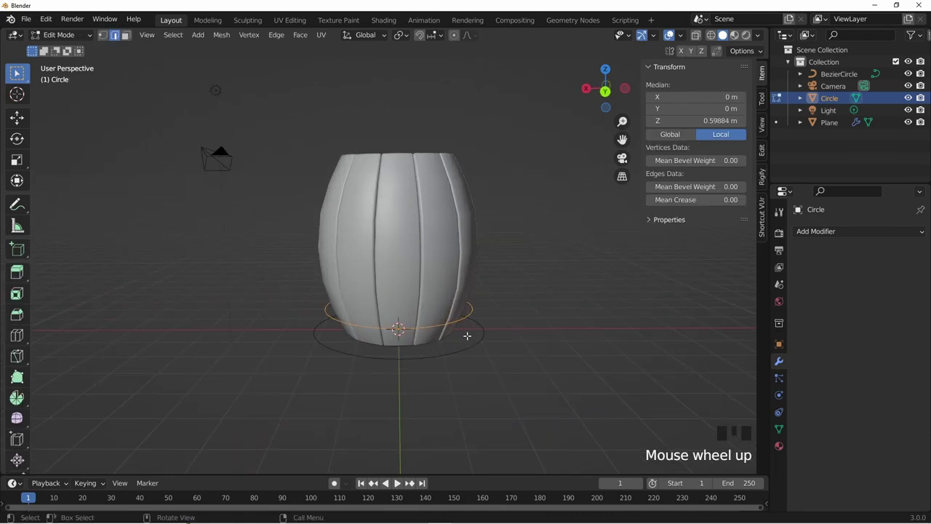
pyautogui.press('e')
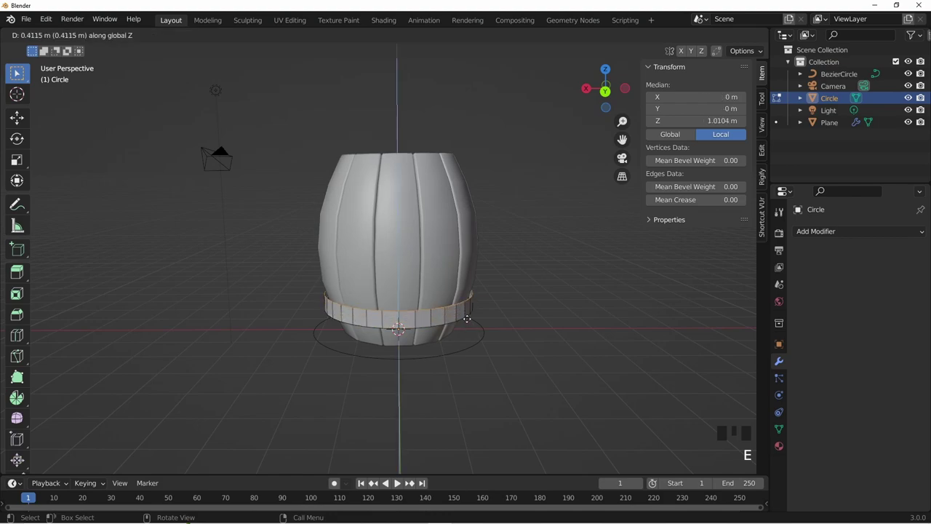
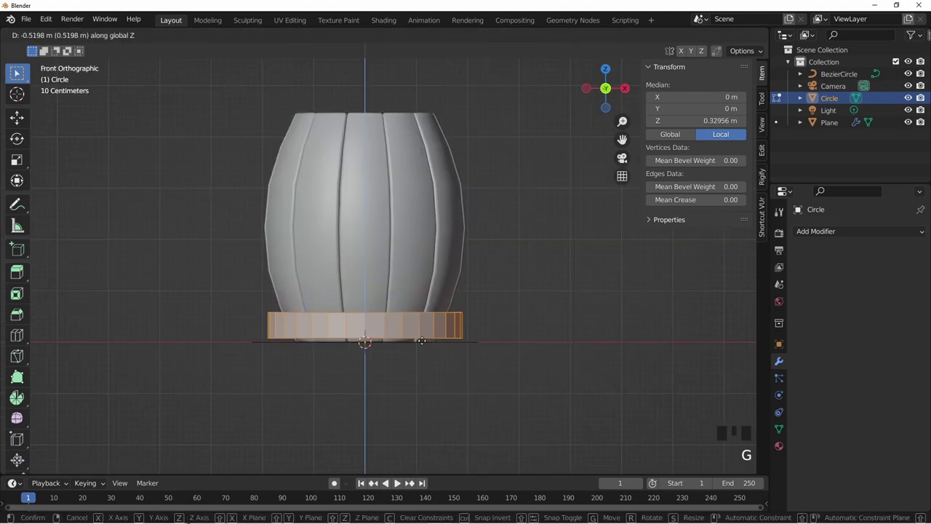
# Add horizontal loop cuts around the bottom band and lower the whole band slightly onto the staves
pyautogui.scroll(3)
pyautogui.press('ctrl+r')
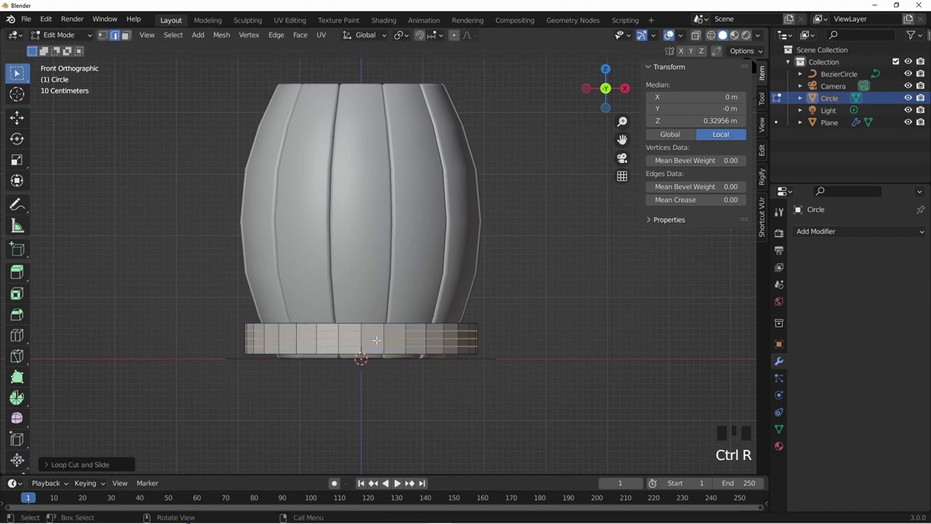
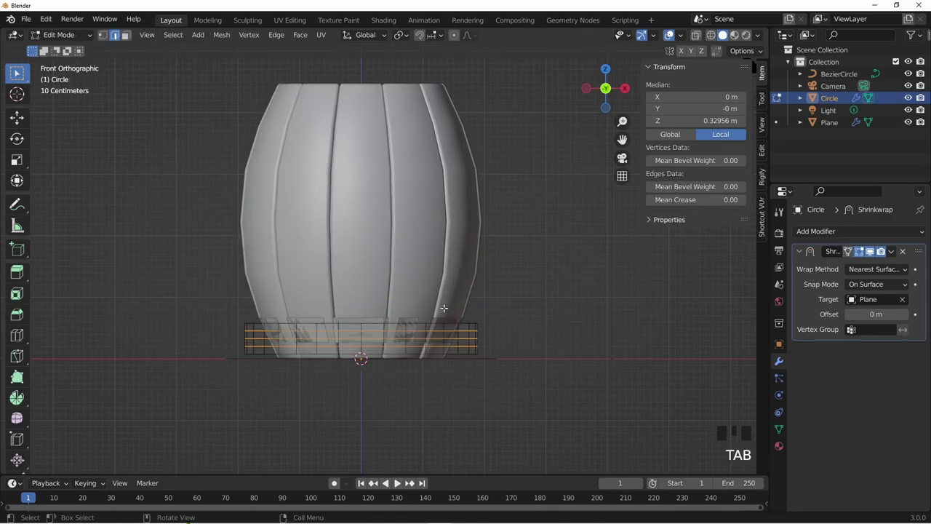
pyautogui.press('a')
pyautogui.press('g')
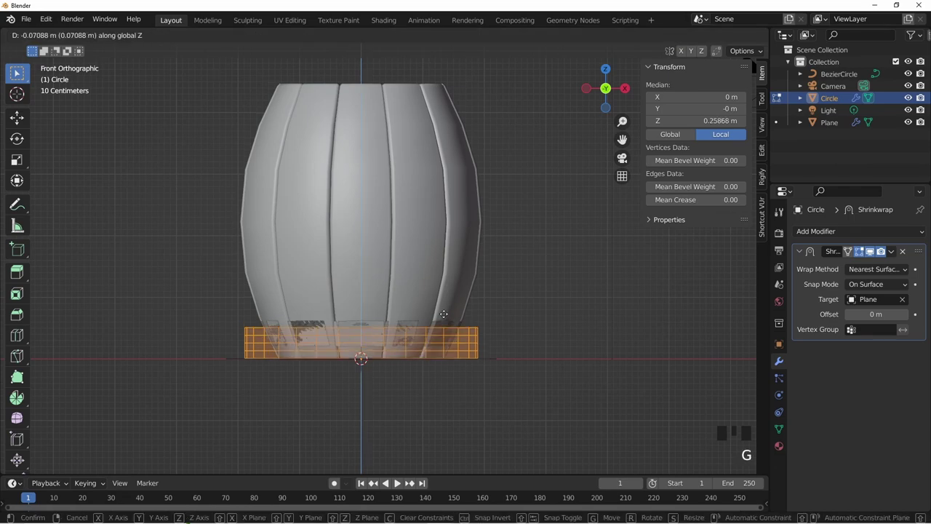
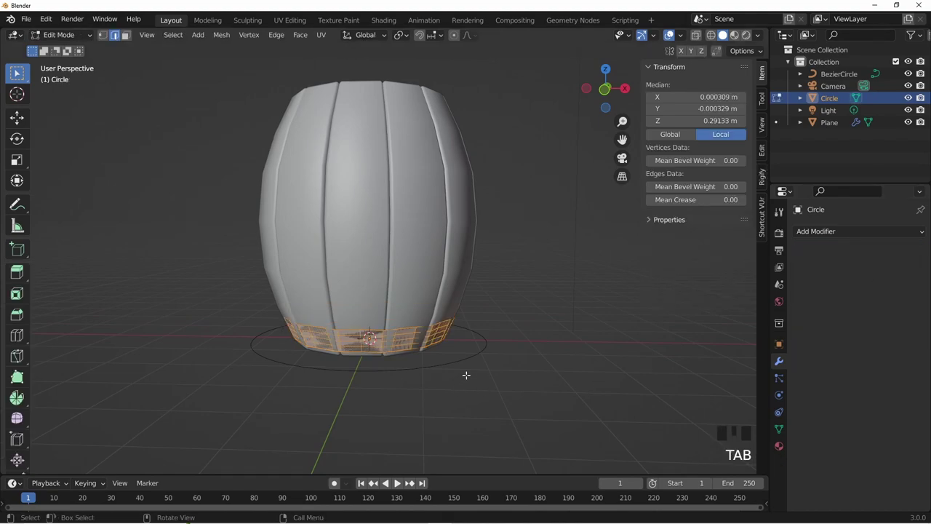
# Zoom in and centre the view on the barrel's solid, bevelled base rim
pyautogui.scroll(3)
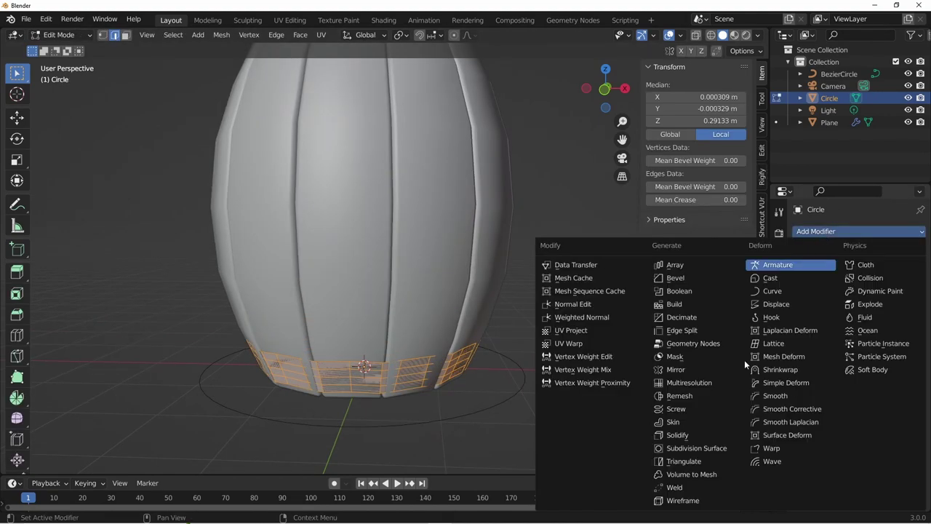
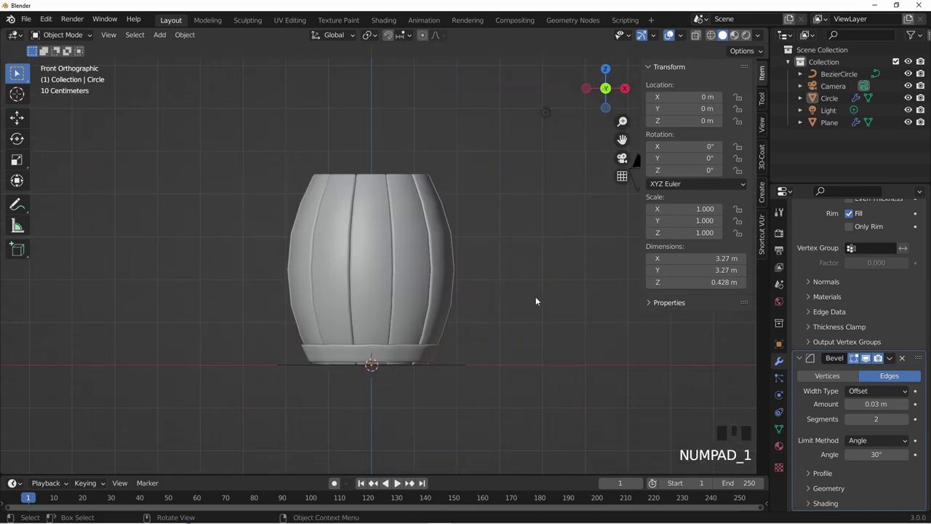
pyautogui.moveTo(518, 314); pyautogui.dragTo(488, 333)
# Add a new mesh circle and switch to wireframe to see through the barrel
pyautogui.scroll(3)
pyautogui.press('shift+a')
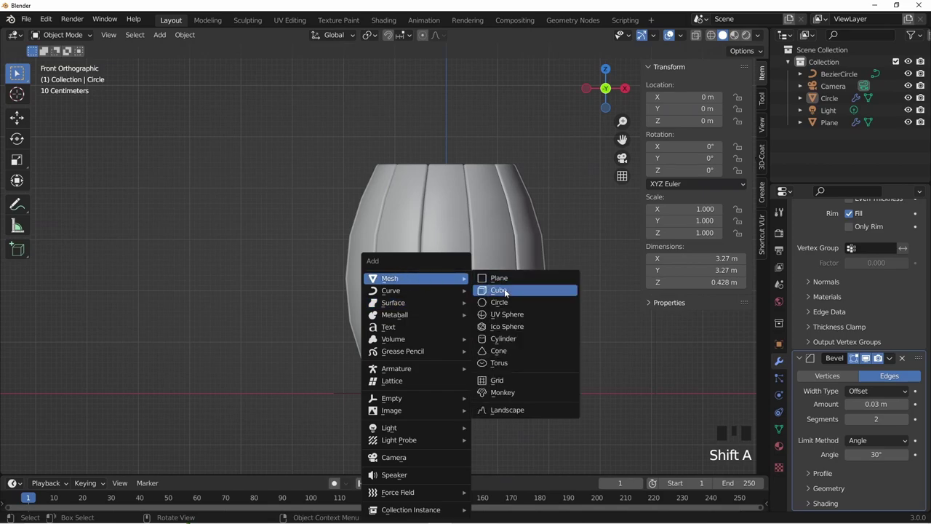
pyautogui.scroll(-3)
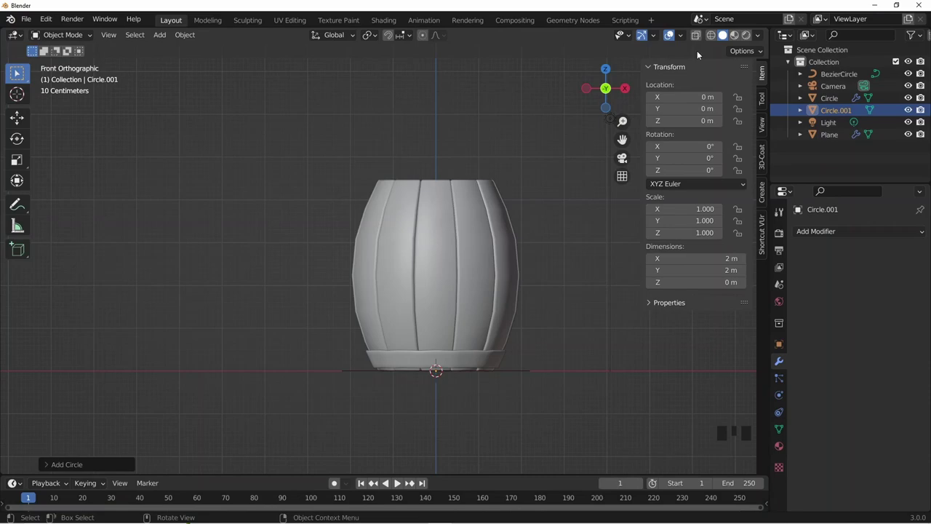
pyautogui.click(714, 35)
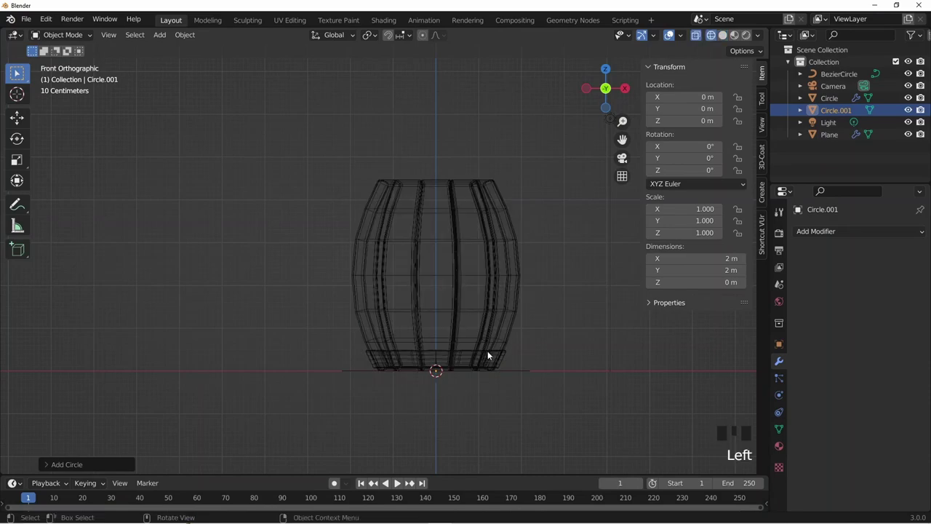
# Scale the circle to the barrel's width of about 4.19 m and raise it along Z to mid-barrel height
pyautogui.press('a')
pyautogui.click(483, 363)
pyautogui.moveTo(488, 403); pyautogui.dragTo(442, 286)
pyautogui.click(443, 286)
pyautogui.click(442, 288)
pyautogui.press('s')
pyautogui.press('KP_1')
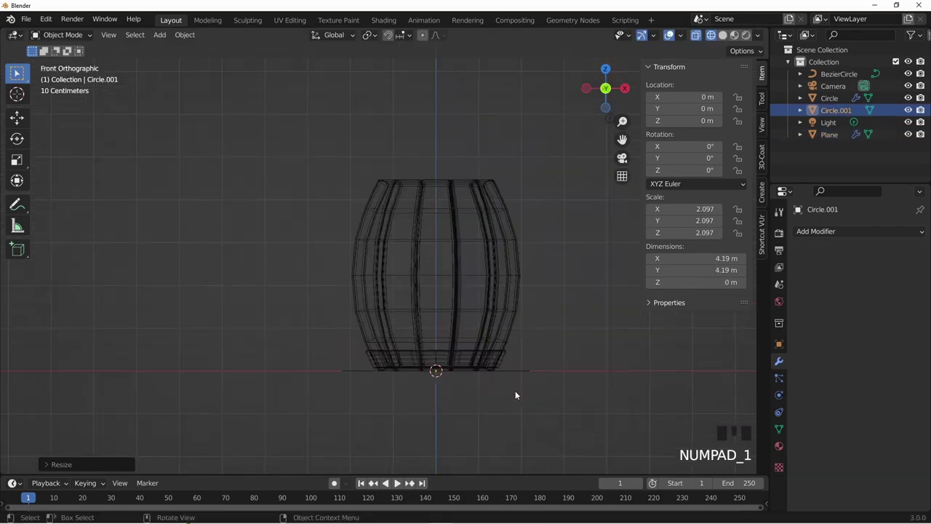
pyautogui.press('g')
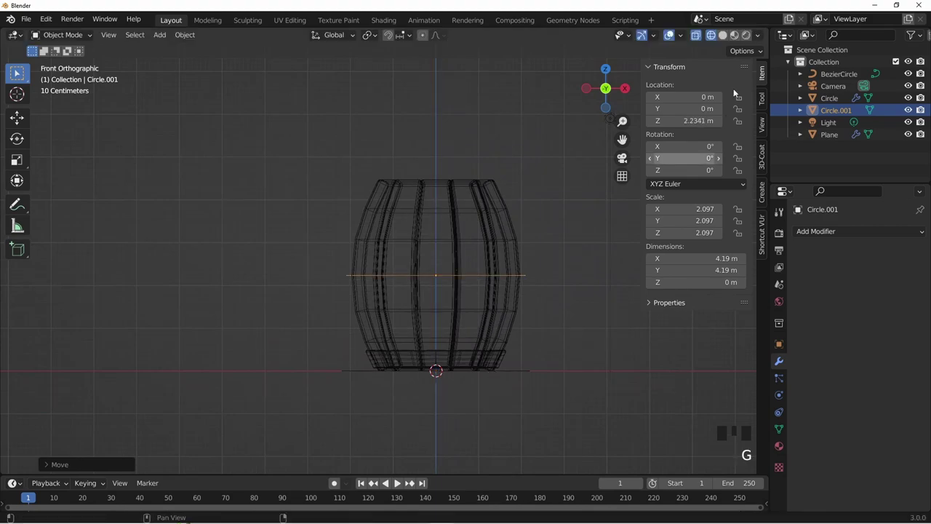
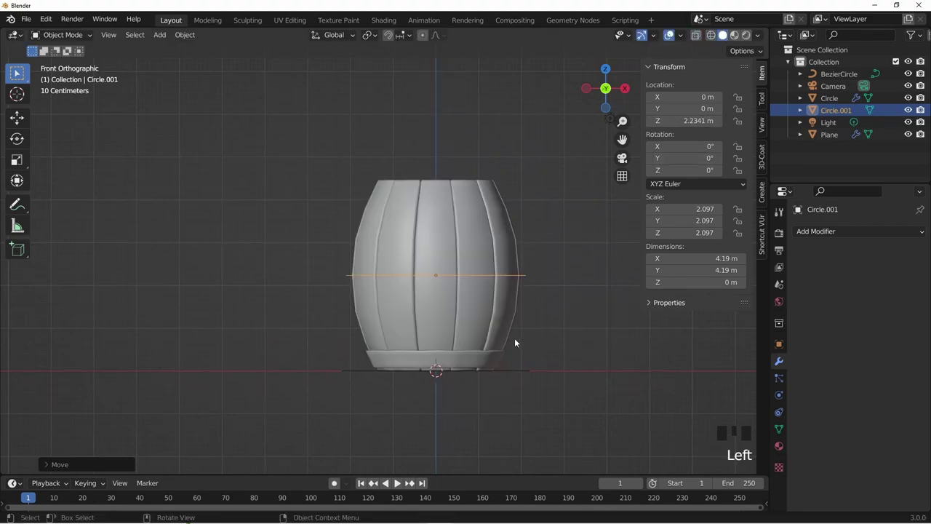
pyautogui.press('Tab')
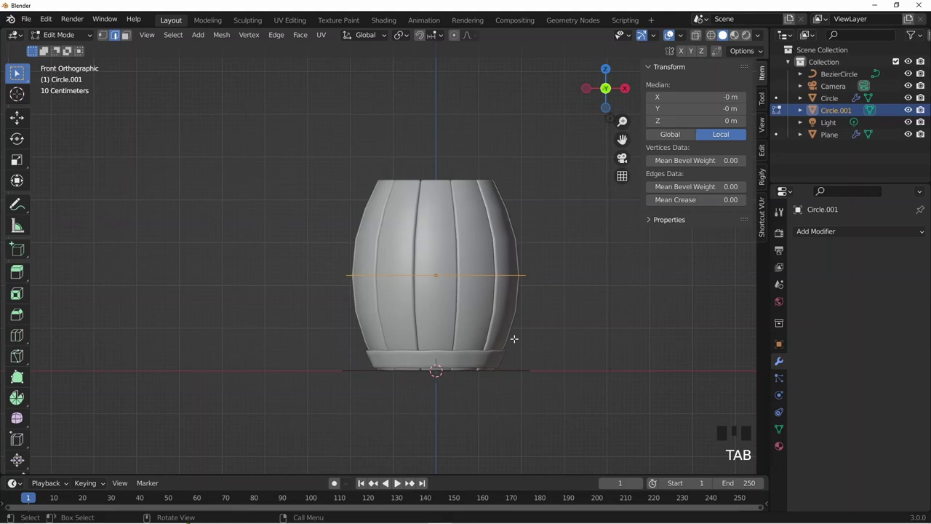
# Extrude the circle along Z into a band and subdivide it with four horizontal cuts
pyautogui.press('e')
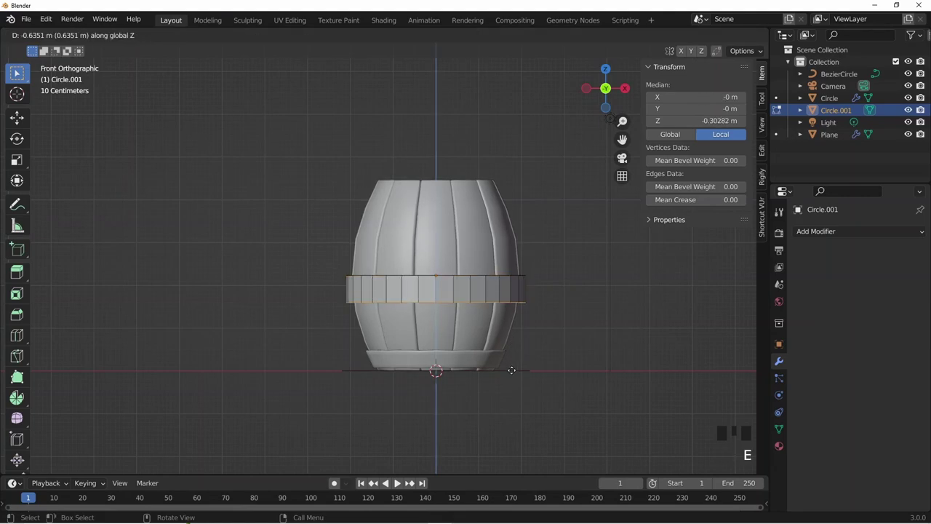
pyautogui.press('a')
pyautogui.press('ctrl+r')
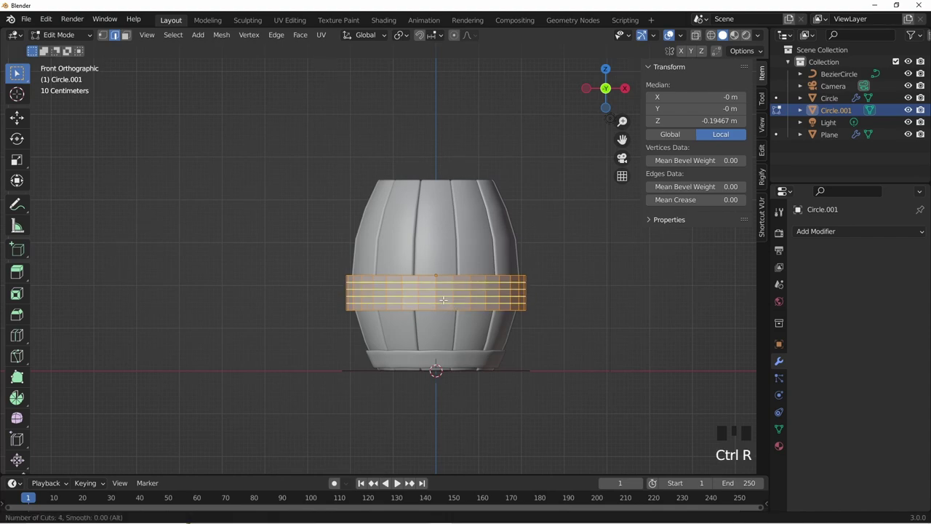
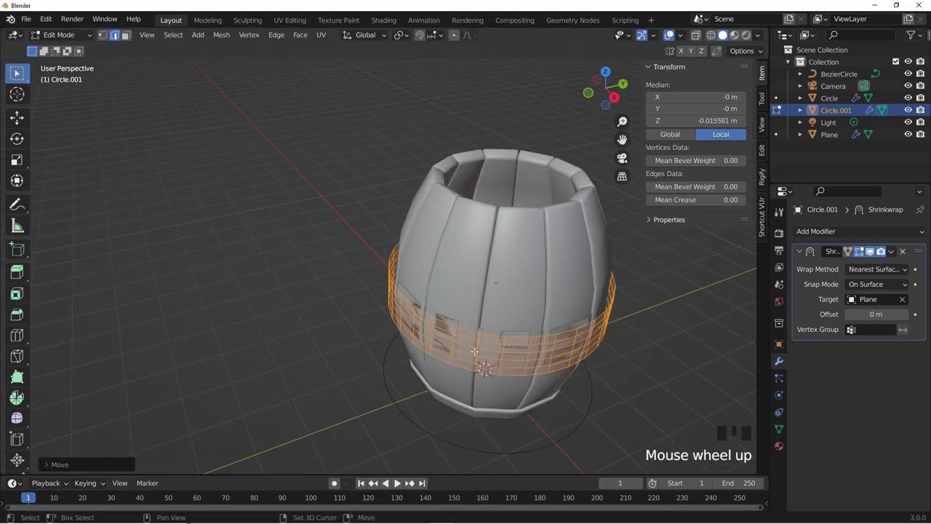
# Duplicate the shrinkwrapped band and raise the copy to sit near the barrel's top rim
pyautogui.press('shift+d')
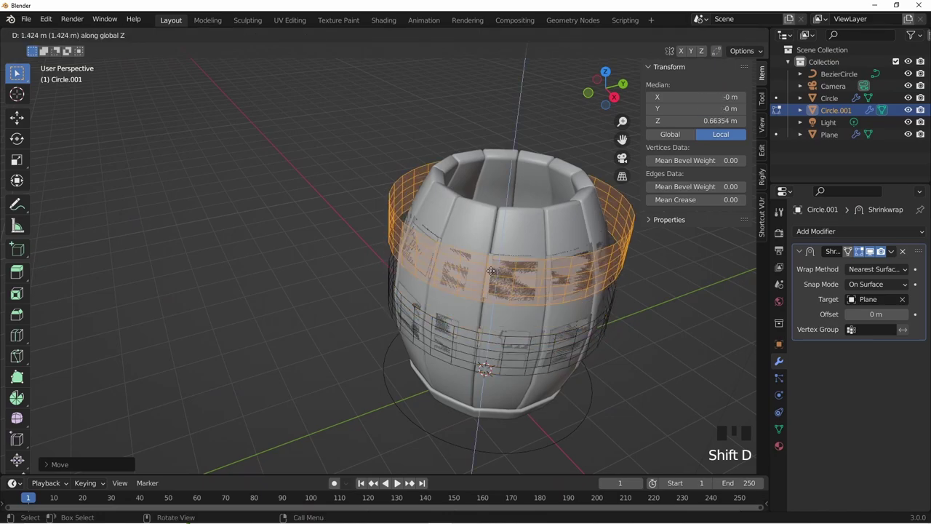
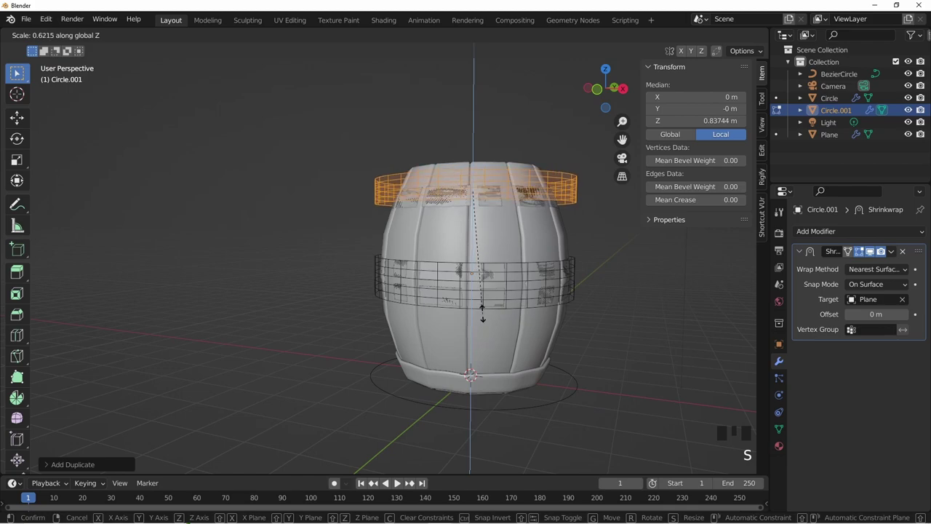
pyautogui.press('g')
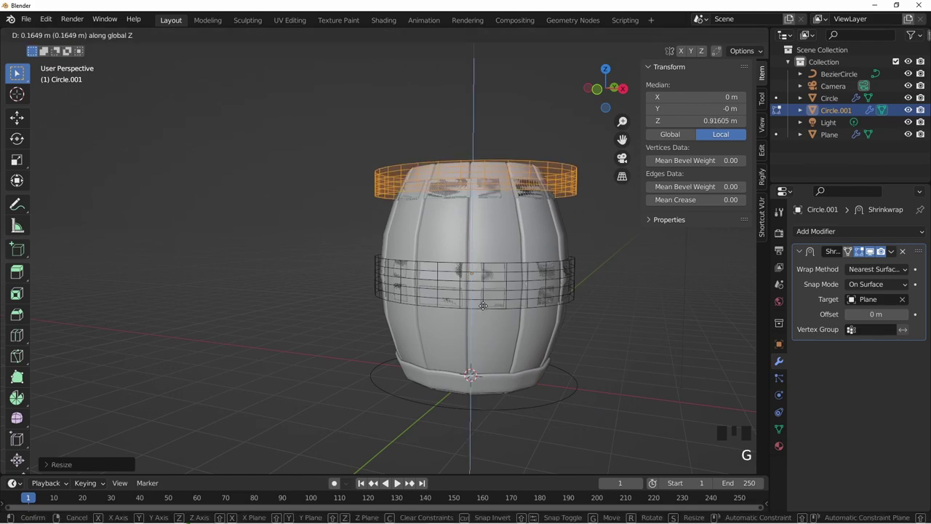
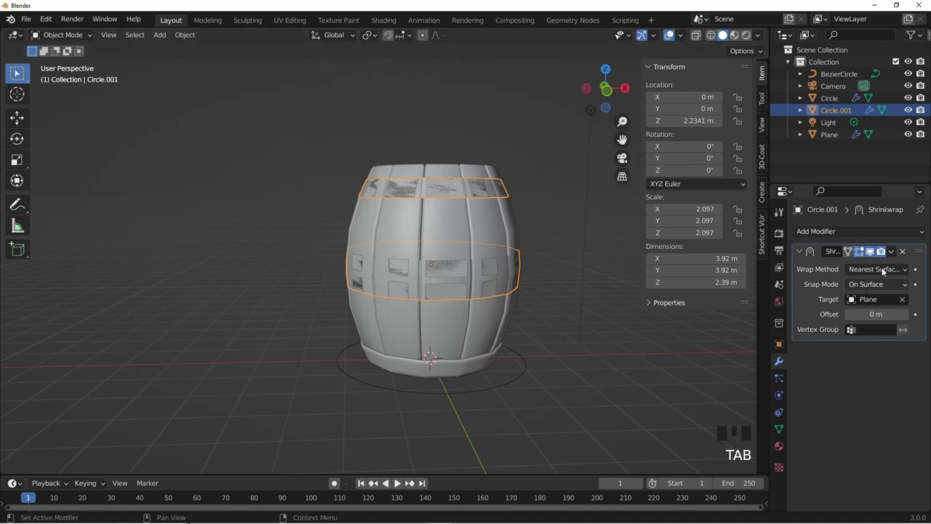
pyautogui.moveTo(895, 253); pyautogui.dragTo(552, 346)
pyautogui.moveTo(552, 346); pyautogui.dragTo(825, 235)
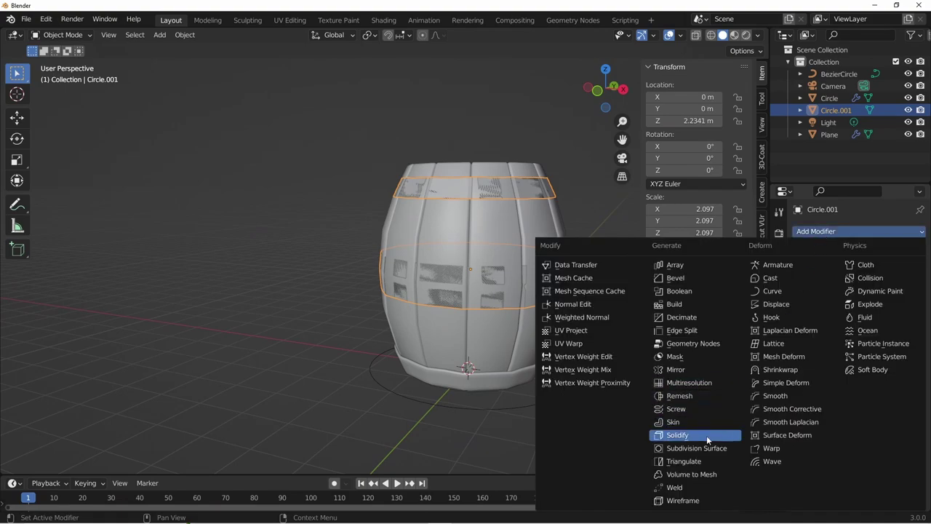
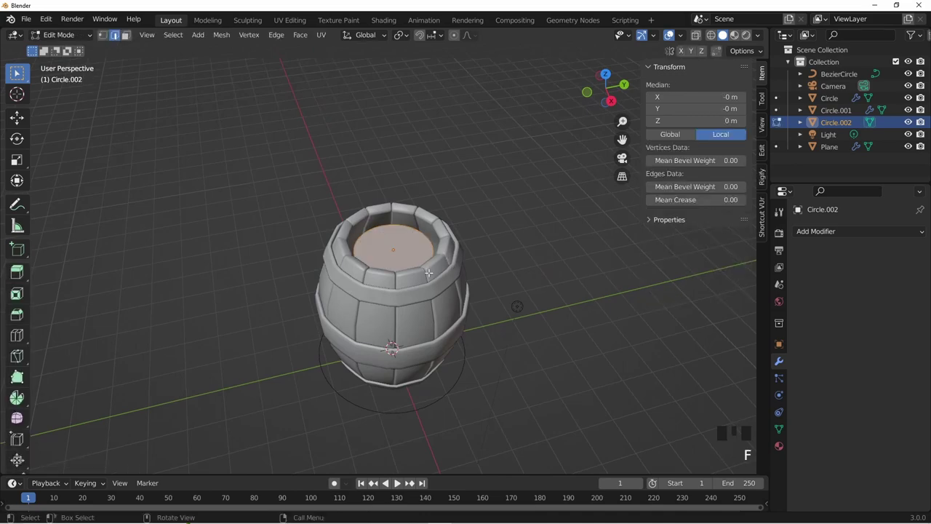
# Scale the top disc to fill the barrel opening and settle its height
pyautogui.press('s')
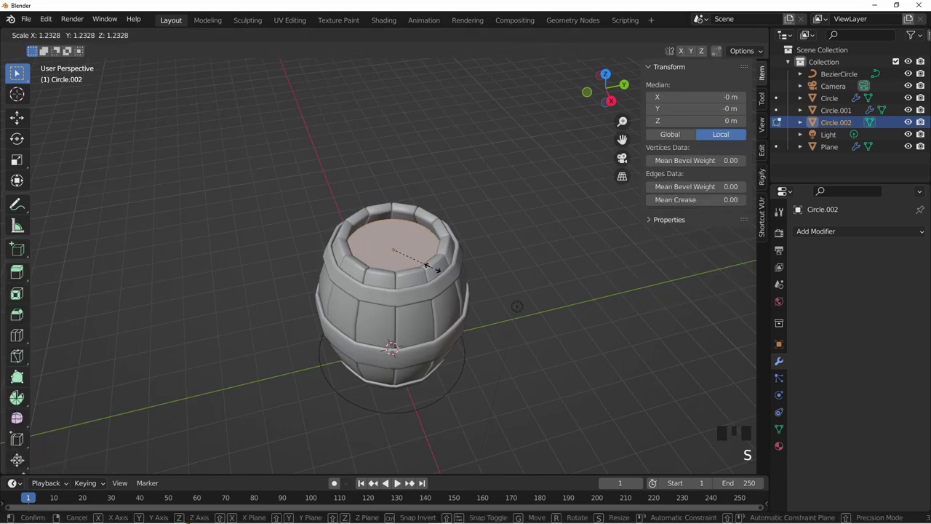
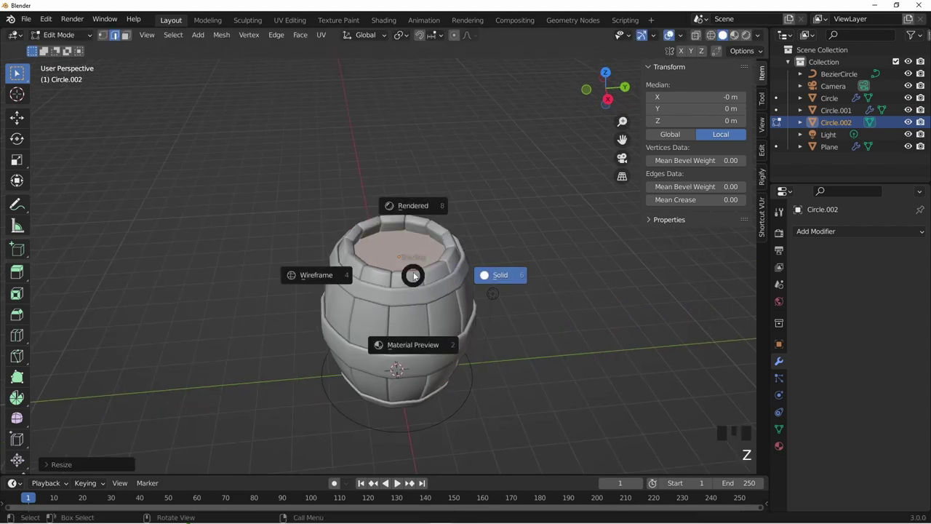
pyautogui.press('g')
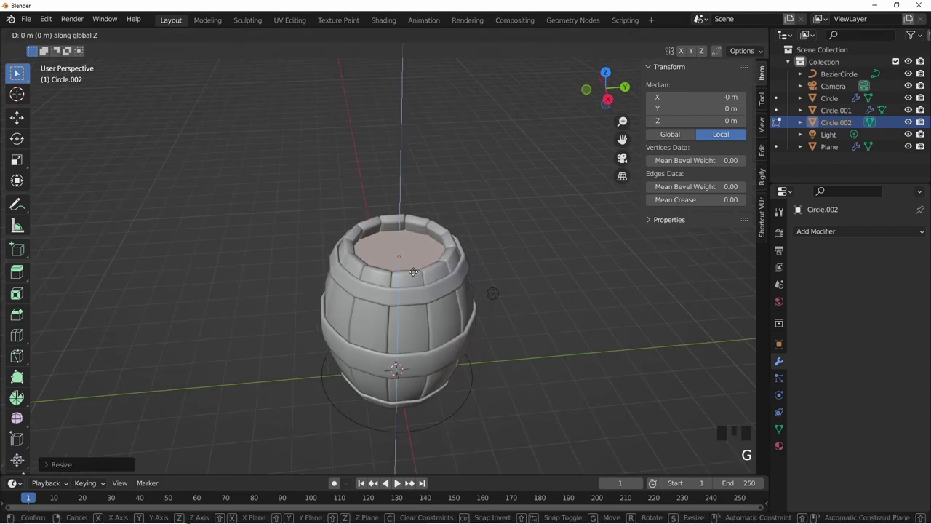
pyautogui.press('Tab')
# Add another circle and lower the duplicate disc toward the barrel's base
pyautogui.click(515, 336)
pyautogui.scroll(-3)
pyautogui.moveTo(489, 325); pyautogui.dragTo(396, 260)
pyautogui.click(397, 261)
pyautogui.press('shift+d')
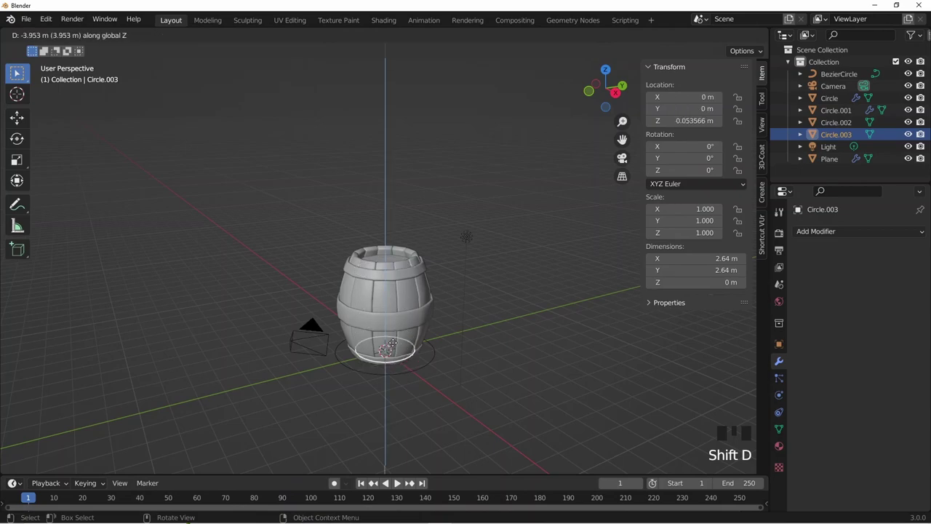
# Orbit and zoom around the finished barrel to choose a viewing angle
pyautogui.moveTo(424, 308); pyautogui.dragTo(435, 323)
pyautogui.scroll(3)
pyautogui.moveTo(408, 283); pyautogui.dragTo(530, 294)
pyautogui.click(530, 294)
pyautogui.moveTo(507, 327); pyautogui.dragTo(487, 342)
pyautogui.scroll(-3)
pyautogui.moveTo(492, 389); pyautogui.dragTo(780, 238)
pyautogui.click(780, 238)
pyautogui.moveTo(856, 235); pyautogui.dragTo(376, 326)
pyautogui.moveTo(376, 325); pyautogui.dragTo(456, 334)
# Switch to the scene camera, enable Lock Camera to View and reframe the whole barrel in shot
pyautogui.press('KP_0')
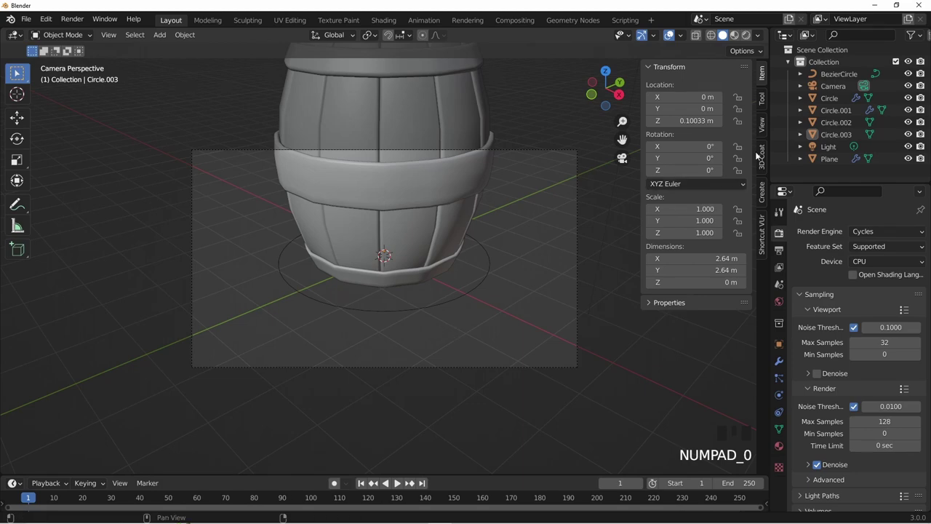
pyautogui.click(765, 134)
pyautogui.click(711, 221)
pyautogui.scroll(-3)
pyautogui.moveTo(503, 329); pyautogui.dragTo(508, 300)
pyautogui.scroll(-3)
pyautogui.moveTo(505, 277); pyautogui.dragTo(461, 304)
pyautogui.press('shift+a')
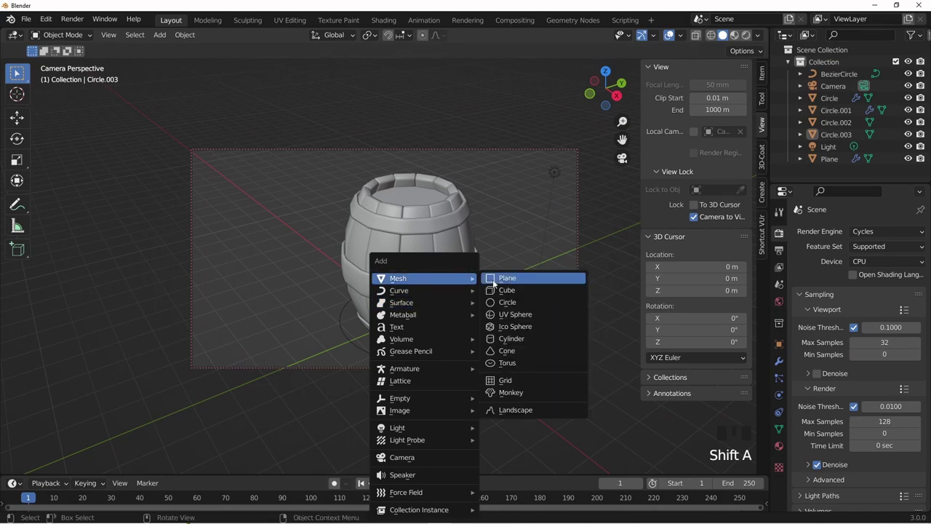
# Add a plane beneath the barrel and scale it up into a large floor
pyautogui.scroll(-3)
pyautogui.scroll(3)
pyautogui.click(696, 221)
pyautogui.press('s')
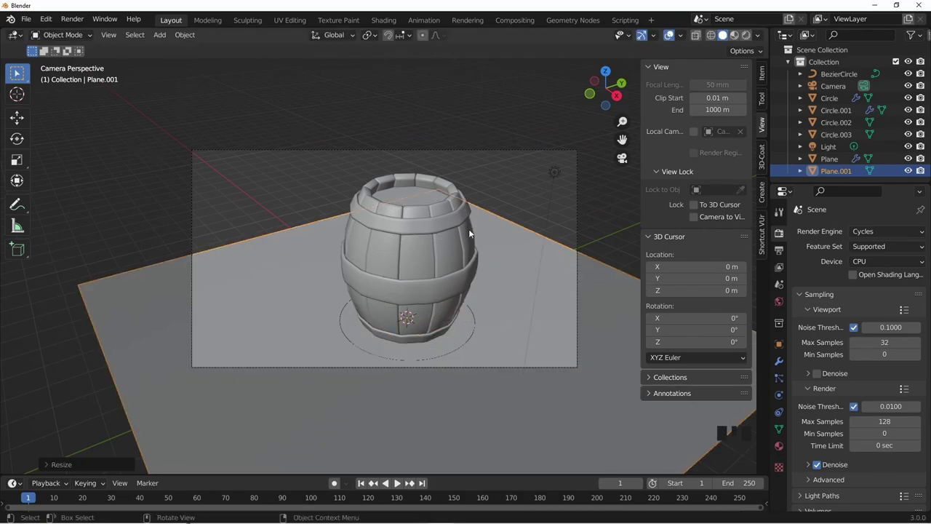
pyautogui.scroll(-3)
pyautogui.scroll(-3)
pyautogui.press('s')
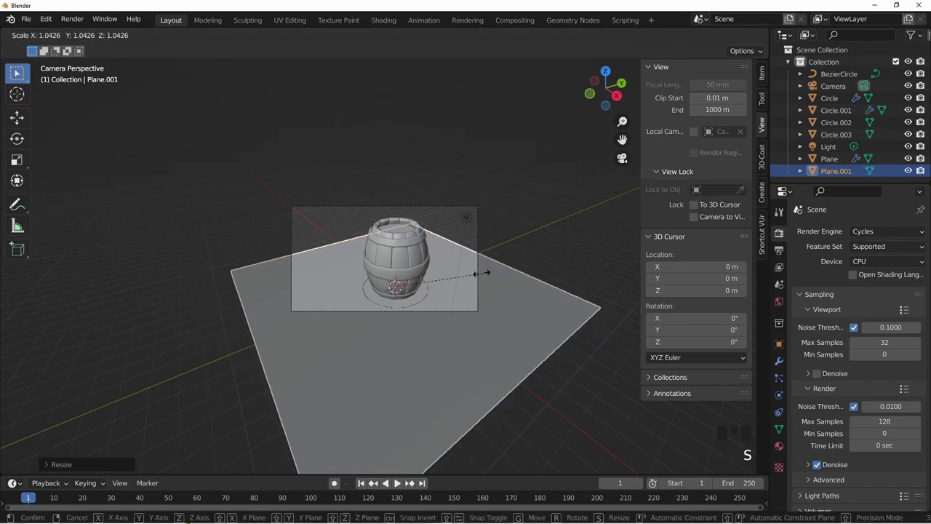
# In Edit Mode extrude the back edges into walls and bevel the floor-to-wall corner
pyautogui.press('Tab')
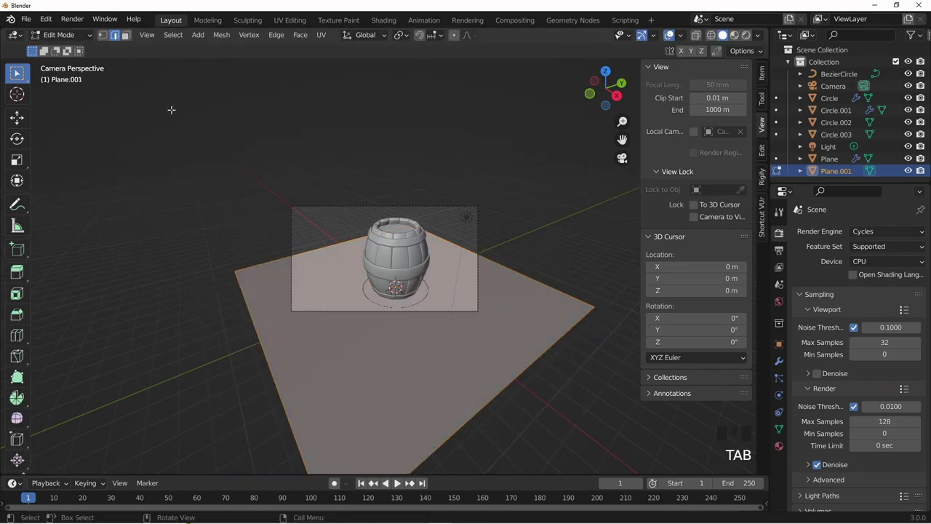
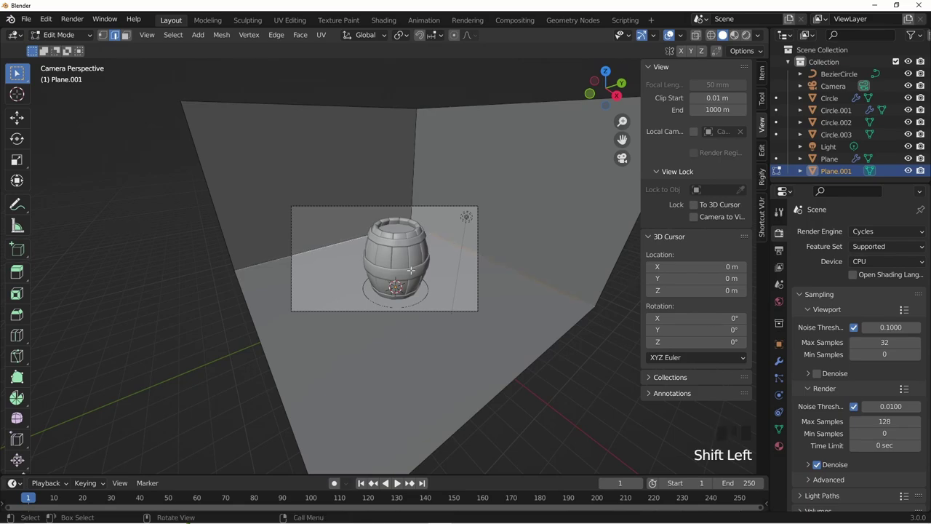
pyautogui.press('ctrl+b')
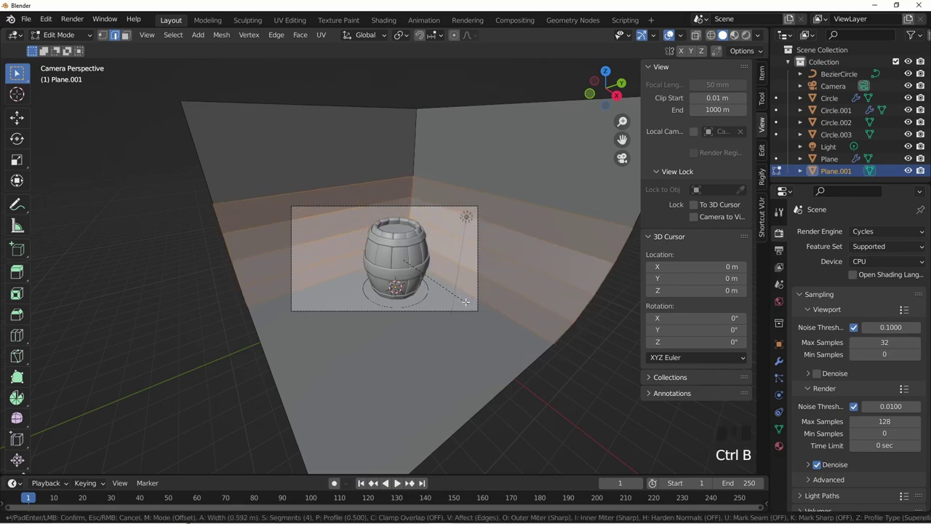
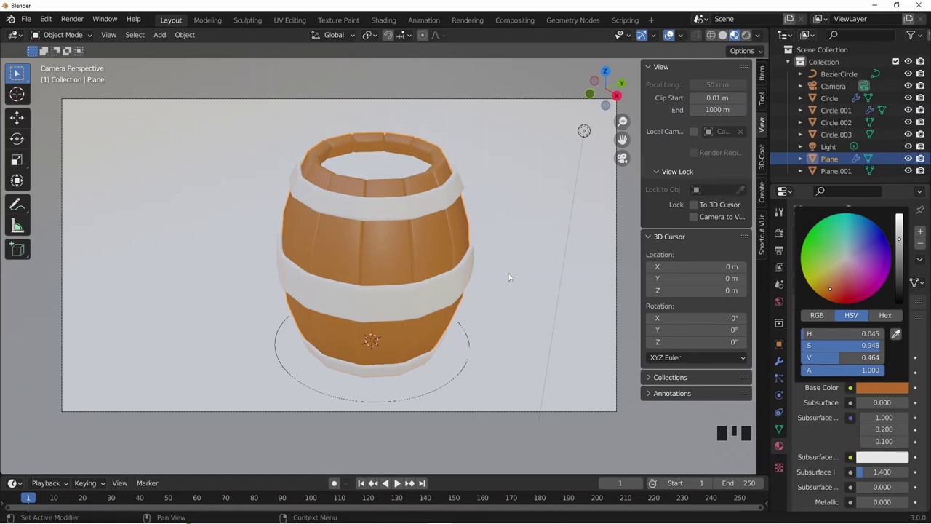
# Confirm the warm orange stave colour and leave the colour picker
pyautogui.click(385, 224)
pyautogui.click(385, 217)
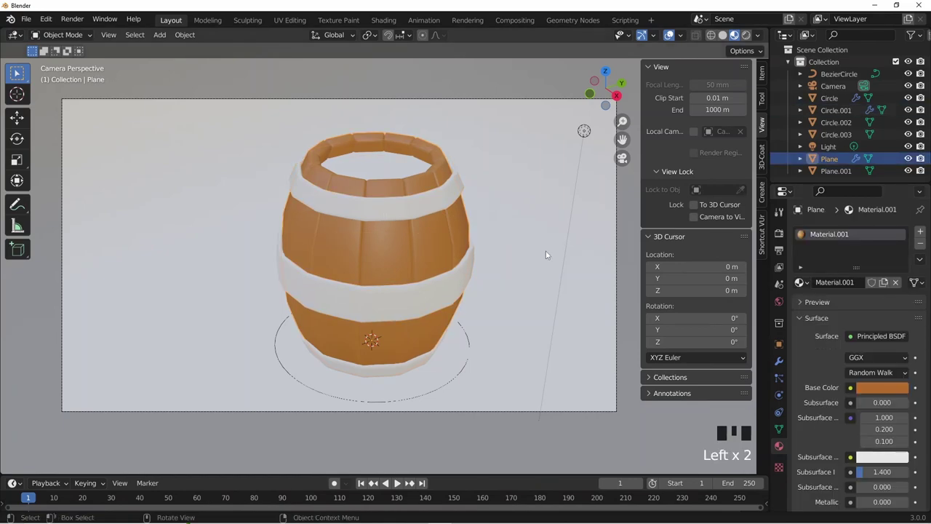
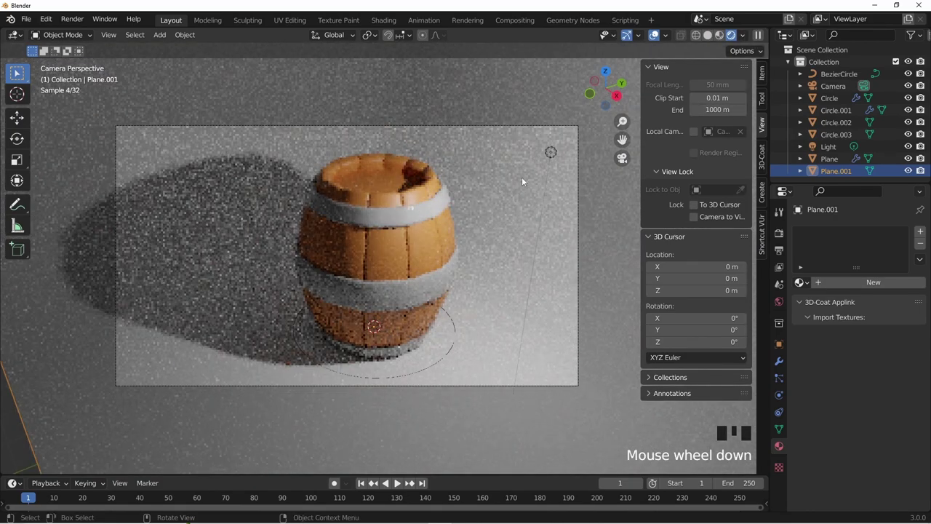
# Delete the original point light and bring up the Add menu for a new light
pyautogui.click(555, 158)
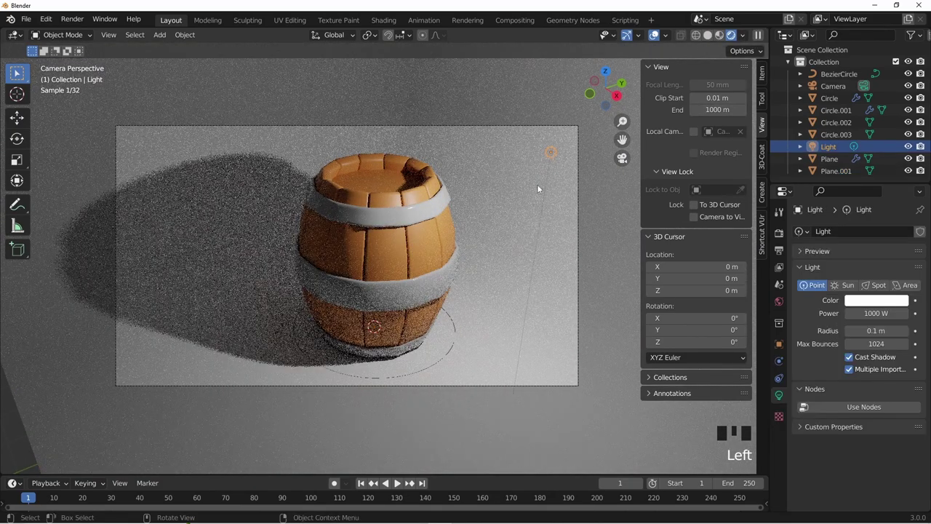
pyautogui.press('x')
pyautogui.click(426, 220)
pyautogui.click(475, 336)
pyautogui.press('shift+a')
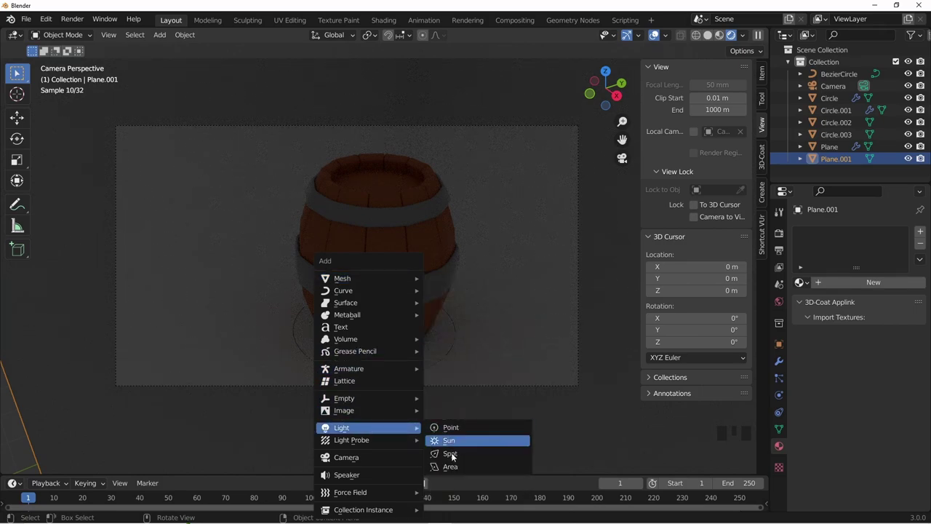
# Move the new area light out beside the barrel using the top-down view
pyautogui.scroll(-3)
pyautogui.press('g')
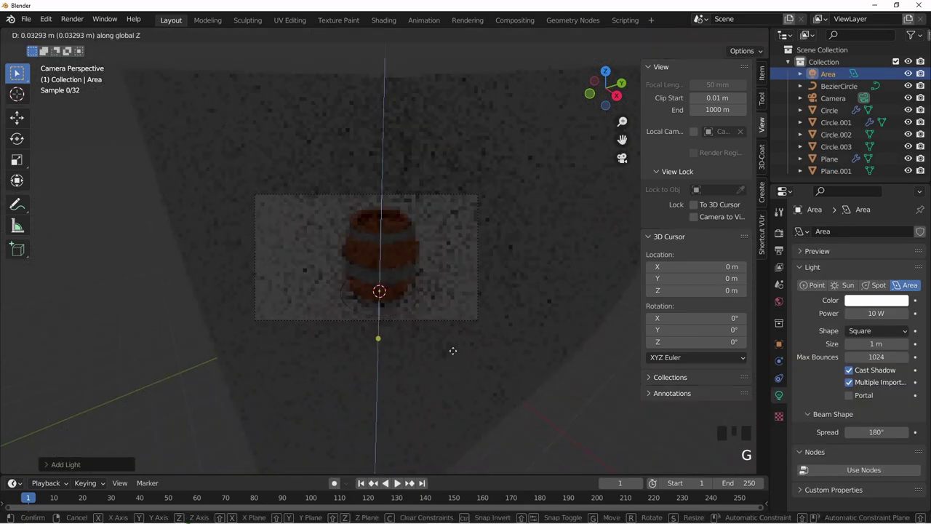
pyautogui.scroll(-3)
pyautogui.press('s')
pyautogui.press('r')
pyautogui.press('KP_7')
pyautogui.scroll(-3)
pyautogui.press('g')
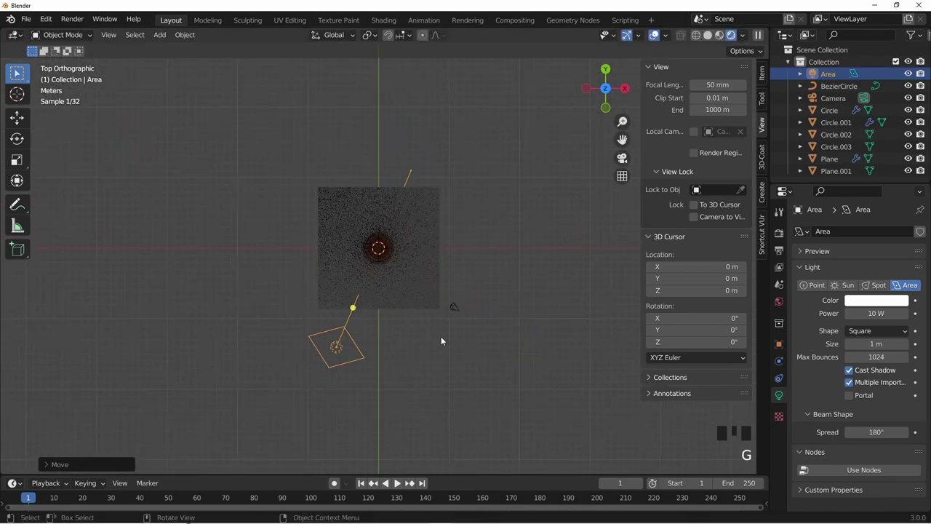
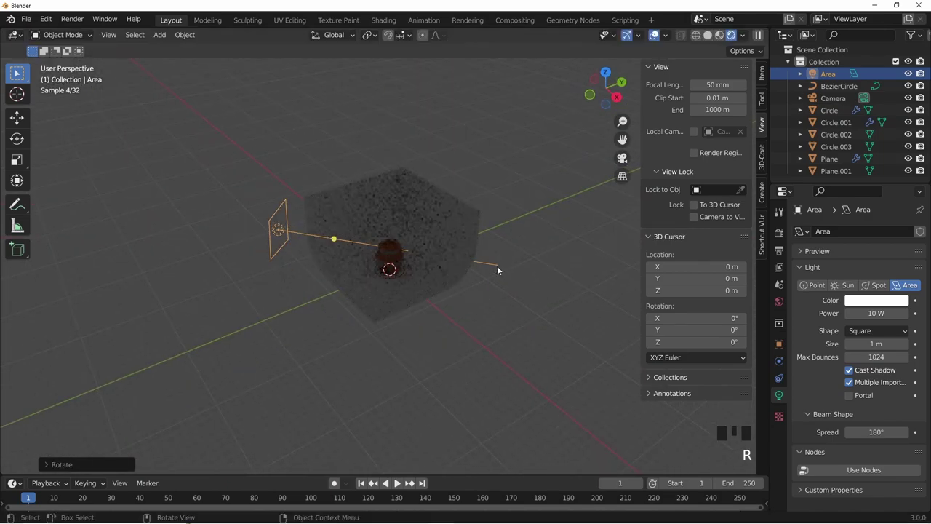
# Rotate the area light so it faces the barrel
pyautogui.moveTo(494, 291); pyautogui.dragTo(343, 275)
pyautogui.press('KP_7')
pyautogui.press('r')
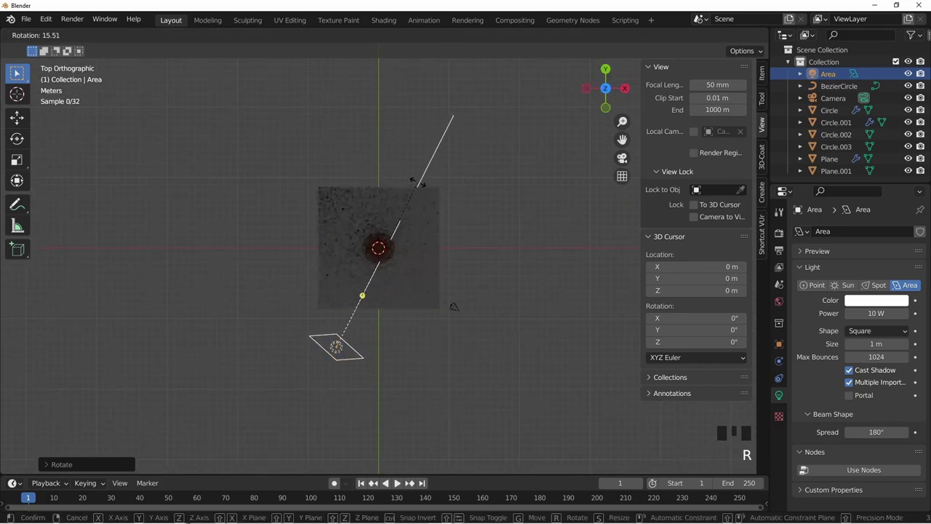
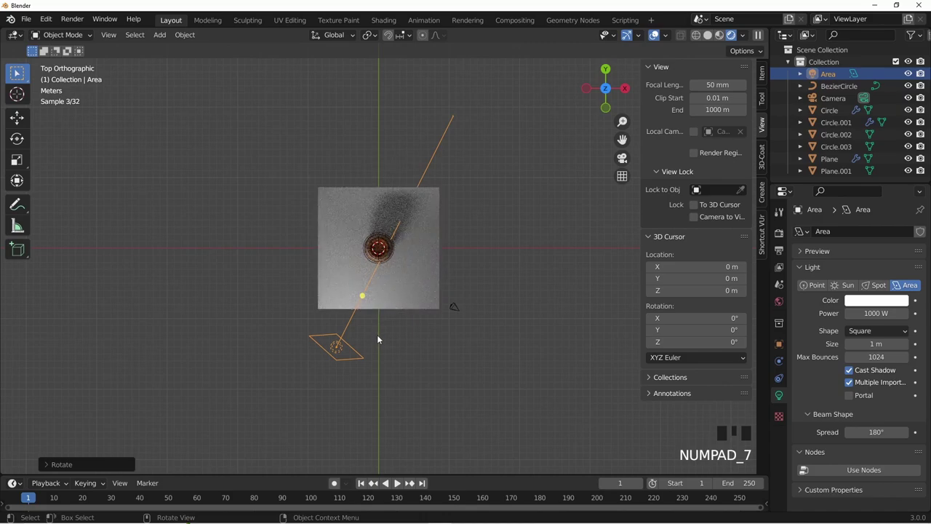
# Duplicate the area light twice, placing and aiming each copy around the barrel
pyautogui.press('shift+d')
pyautogui.press('r')
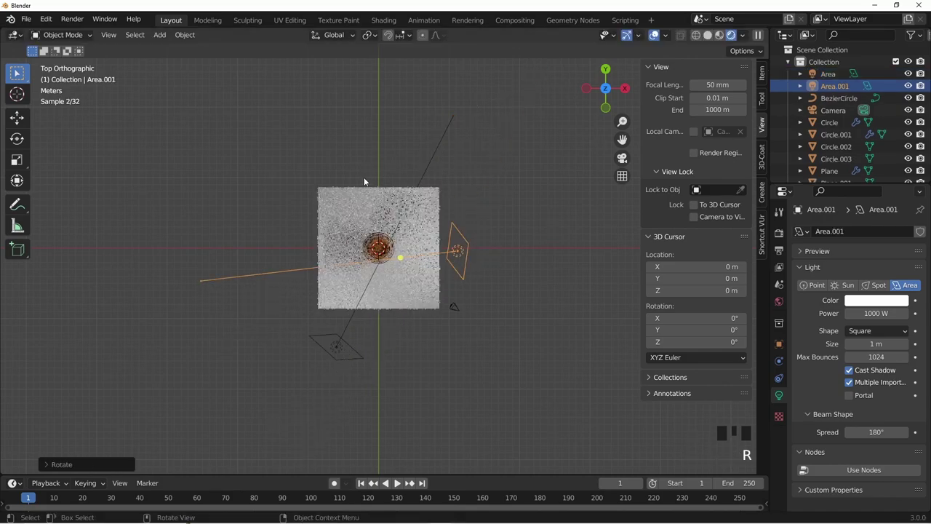
pyautogui.press('g')
pyautogui.press('shift+d')
pyautogui.press('r')
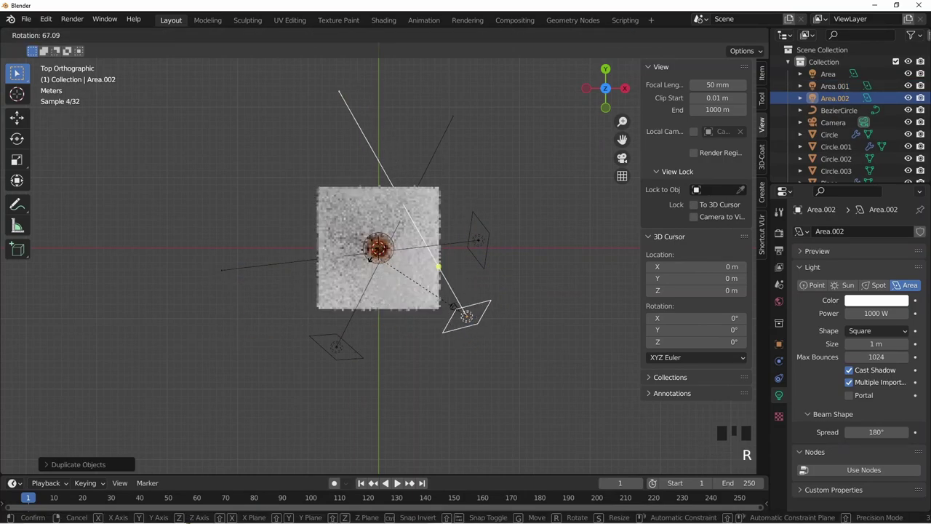
pyautogui.press('g')
pyautogui.moveTo(449, 300); pyautogui.dragTo(441, 284)
# Look through the scene camera at the three-light setup
pyautogui.press('KP_0')
pyautogui.scroll(3)
pyautogui.scroll(3)
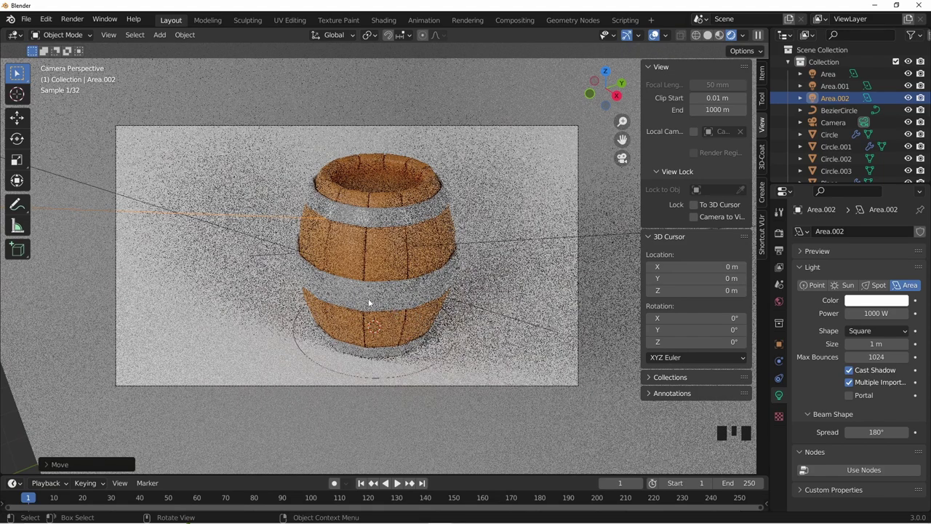
# Give the backdrop its own new darker grey material
pyautogui.moveTo(372, 302); pyautogui.dragTo(374, 313)
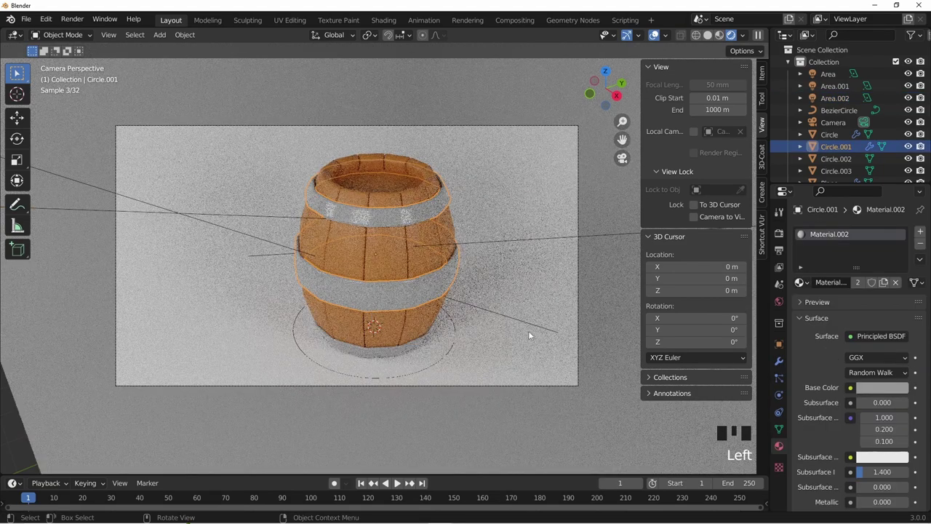
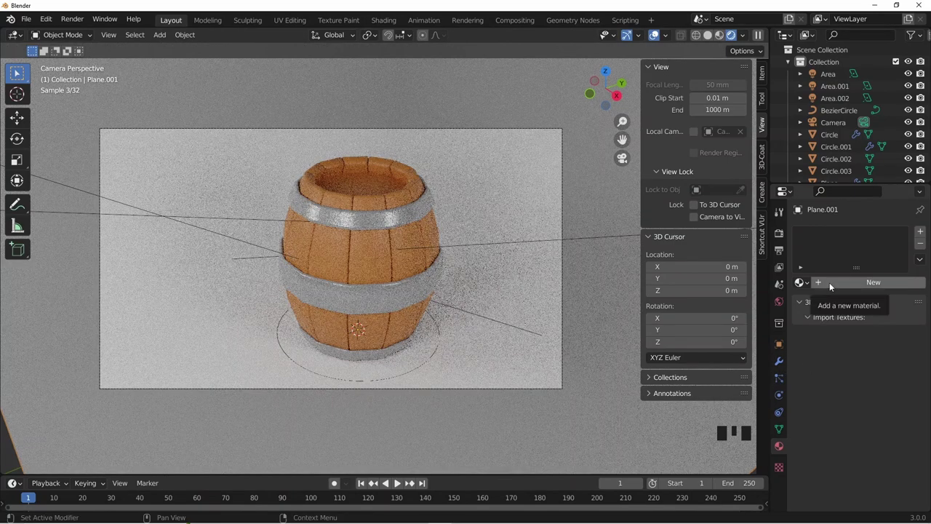
pyautogui.moveTo(833, 285); pyautogui.dragTo(877, 389)
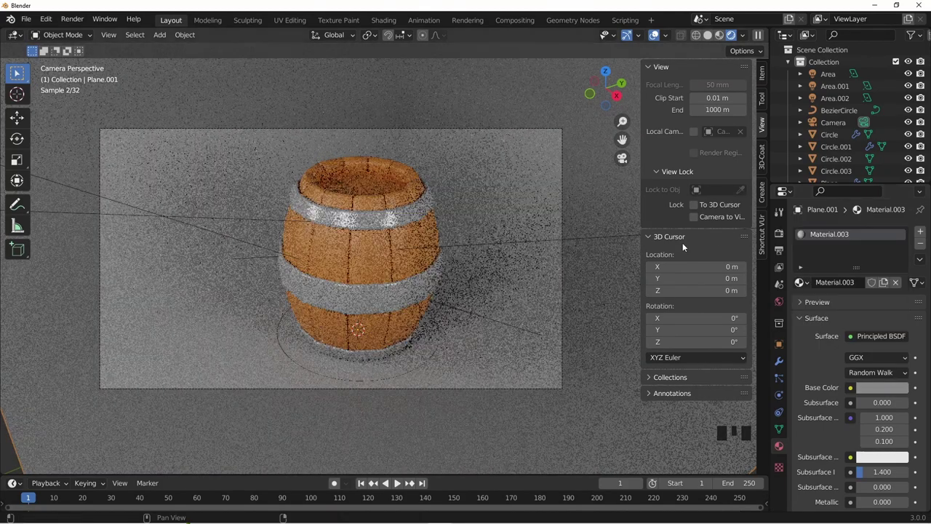
# Frame the barrel larger and hide viewport overlays for a clean rendered view
pyautogui.moveTo(539, 226); pyautogui.dragTo(541, 260)
pyautogui.scroll(3)
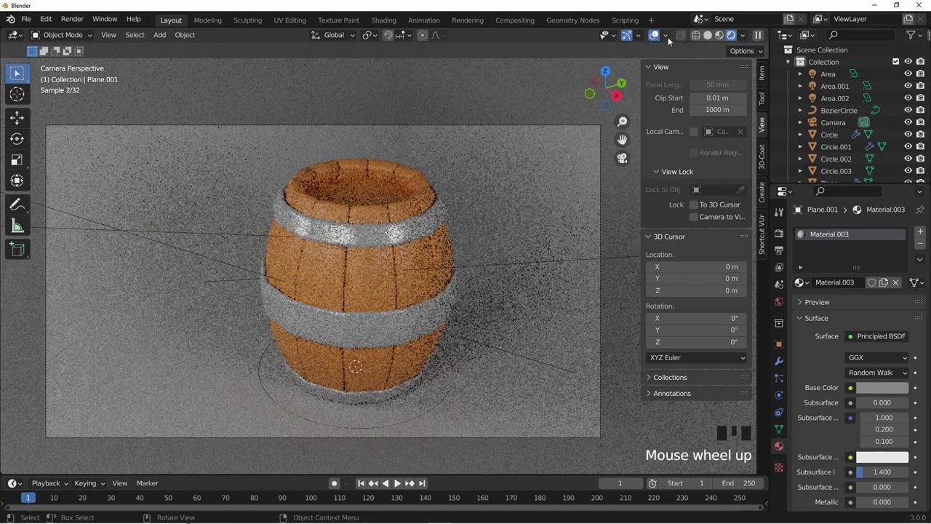
pyautogui.click(658, 40)
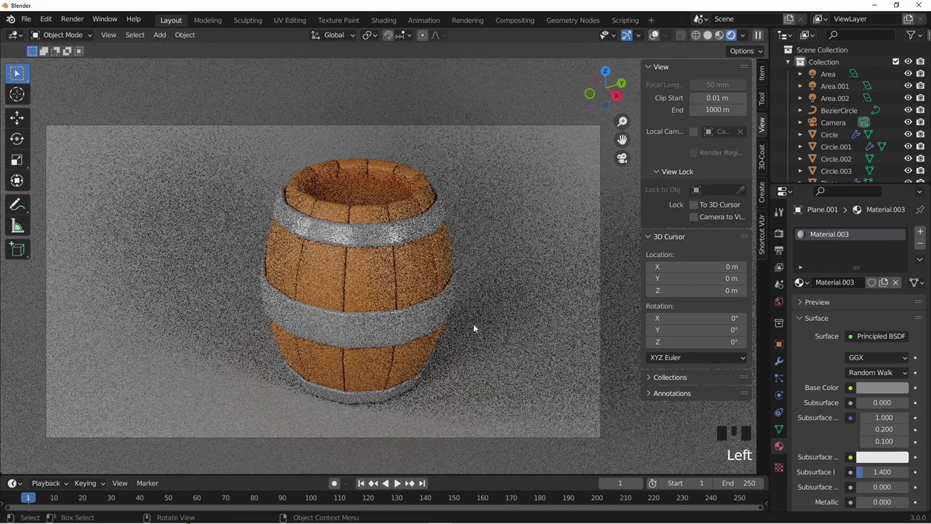